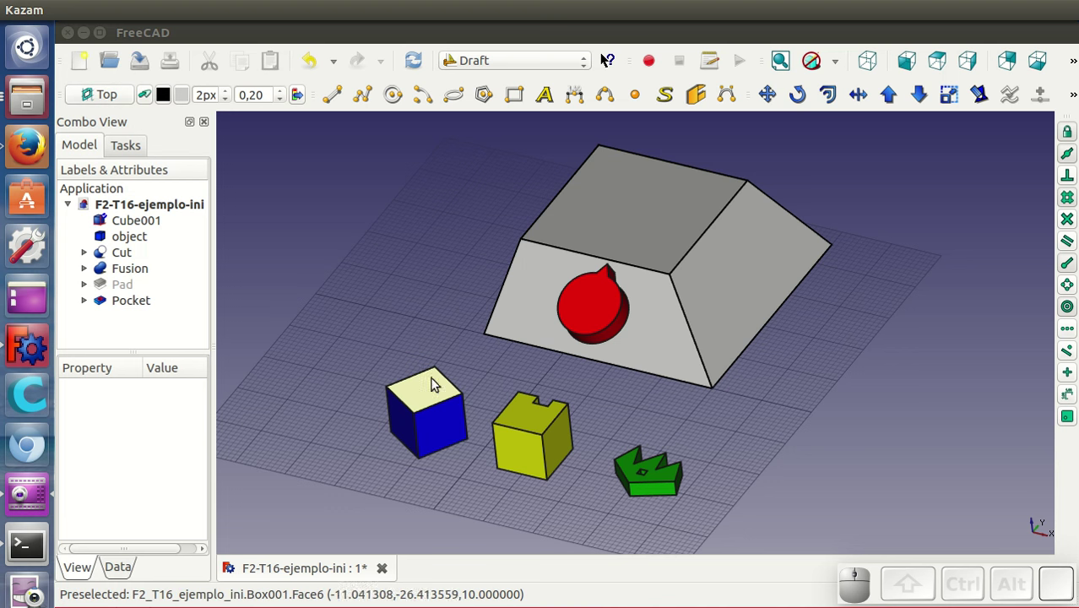
Select the blue cube by its top face.
left_click(423, 388)
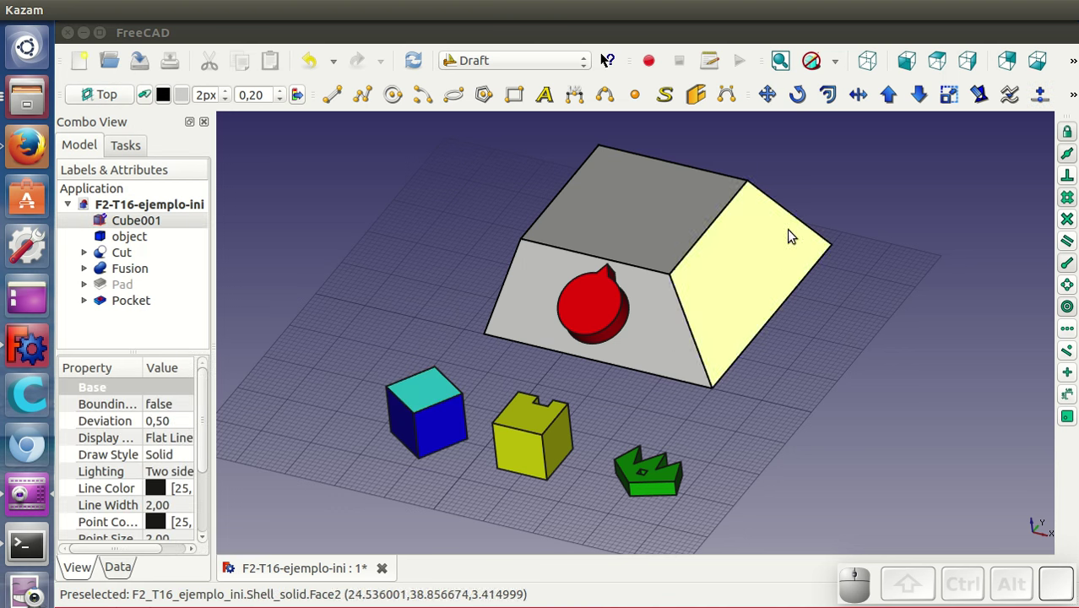
Rotate the blue cube about 45 degrees around its bottom corner with Draft Rotate.
left_click(796, 92)
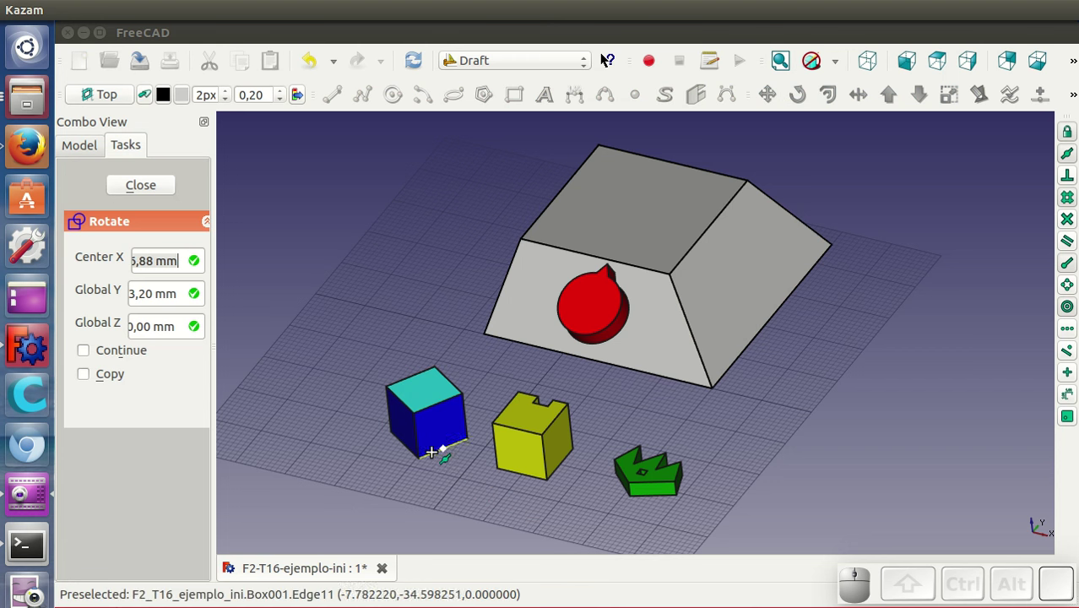
left_click(427, 460)
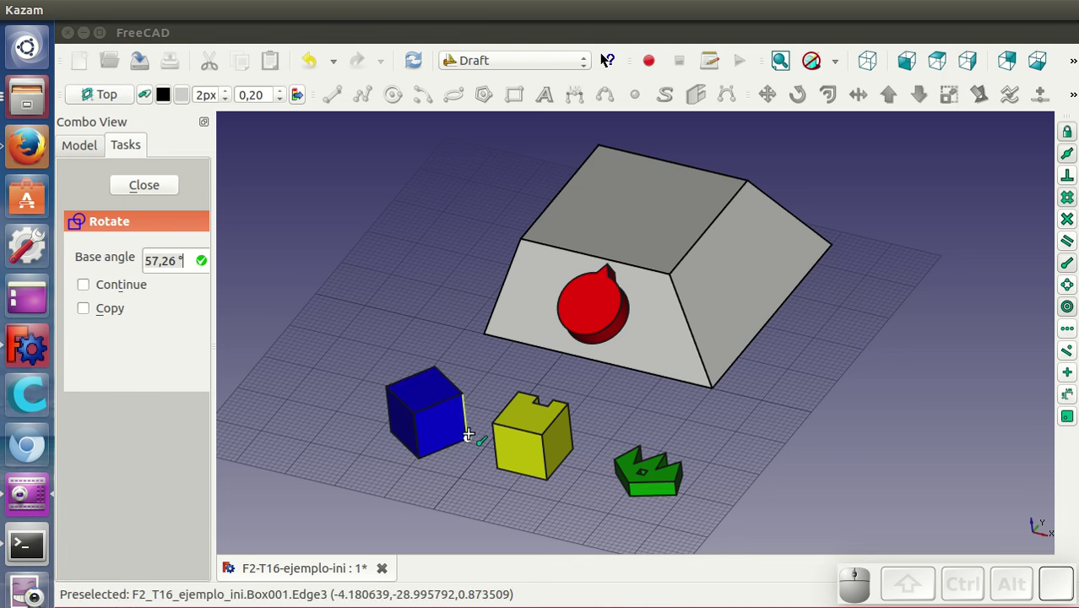
left_click(469, 434)
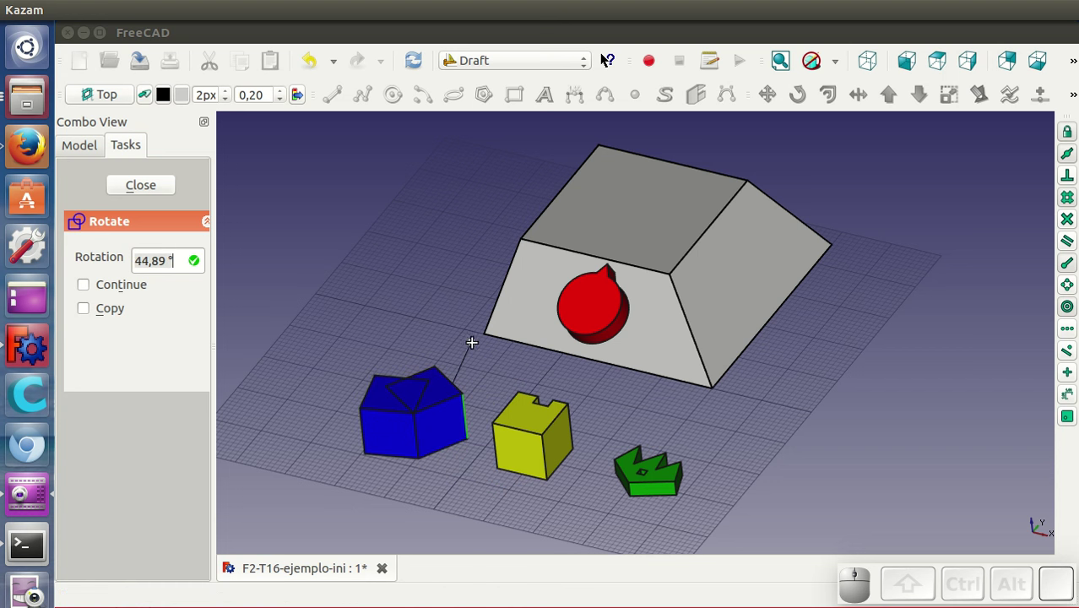
left_click(510, 371)
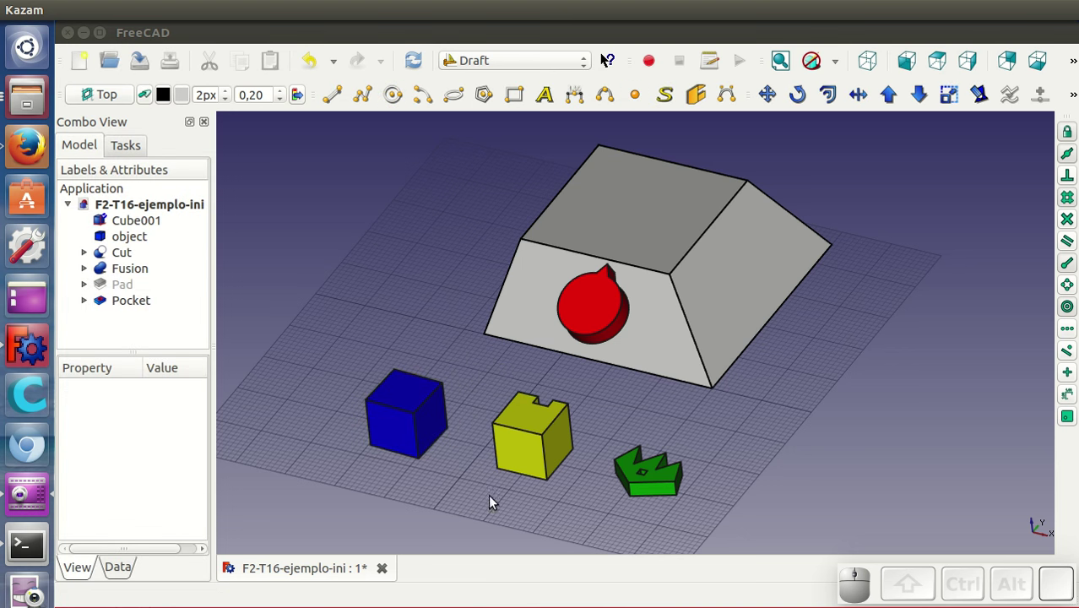
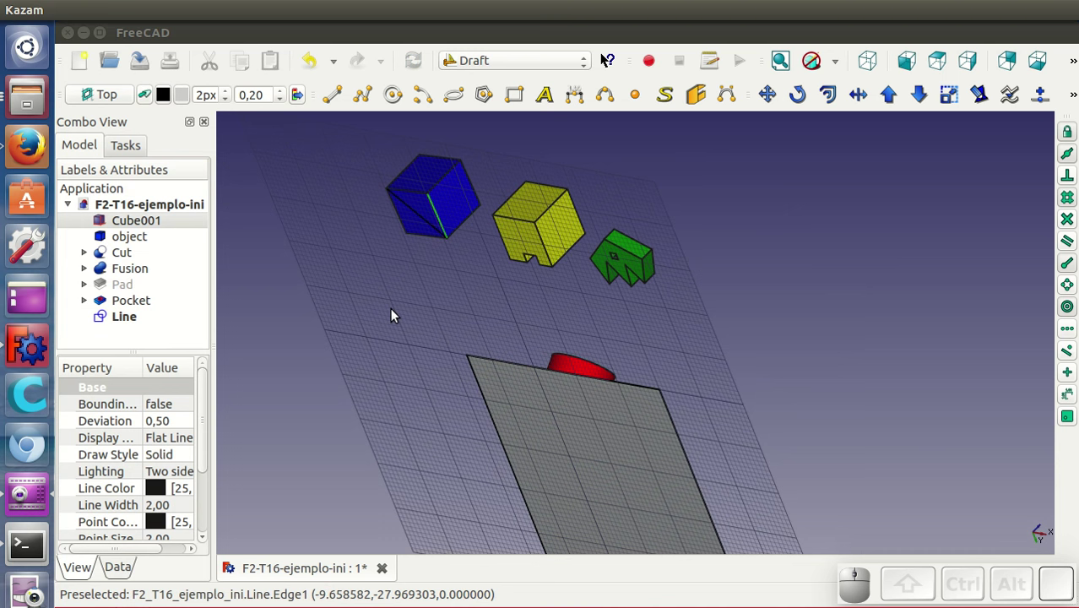
Rotate the blue cube about 338 degrees around a pivot on its bottom edge.
left_click(468, 193)
left_click(803, 94)
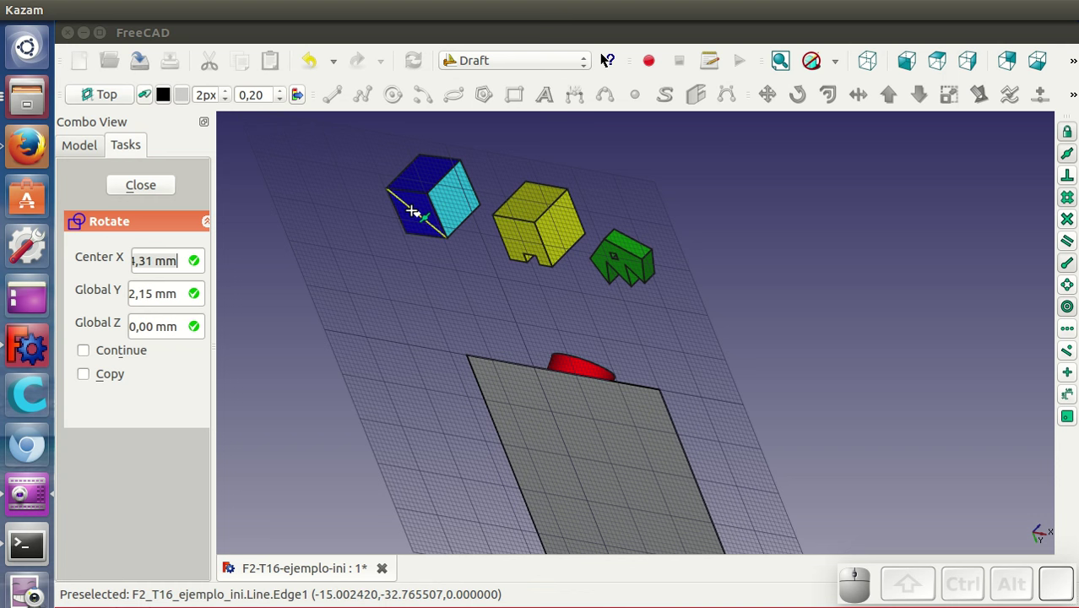
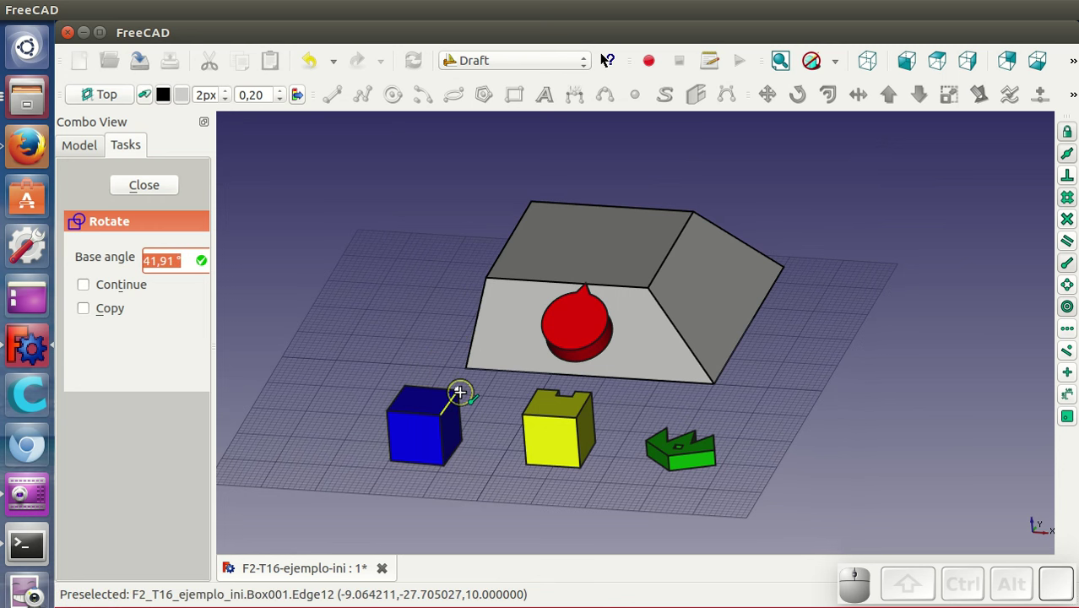
left_click(458, 391)
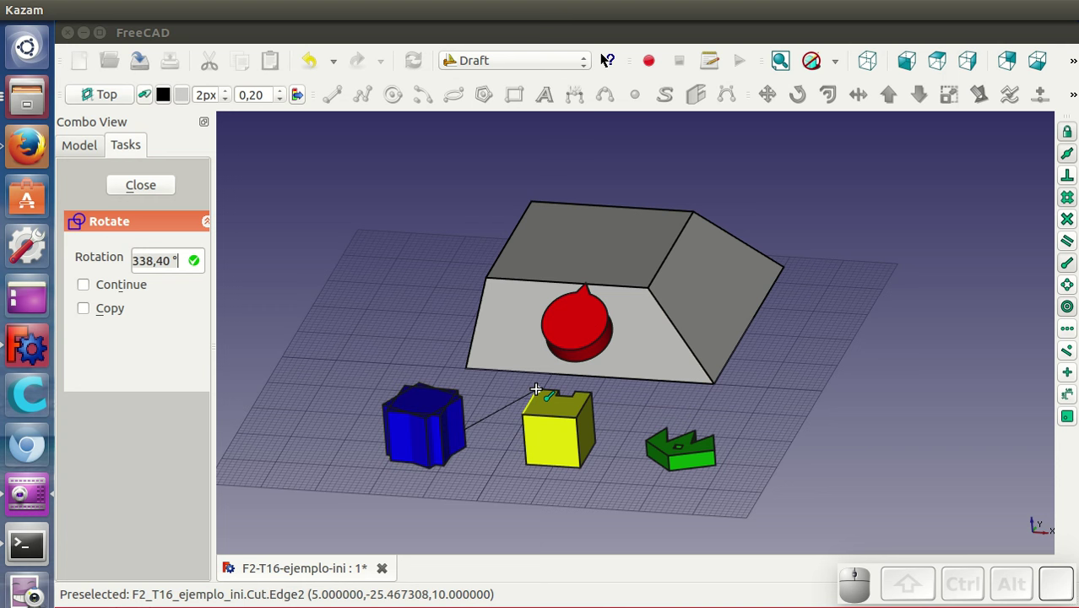
left_click(541, 395)
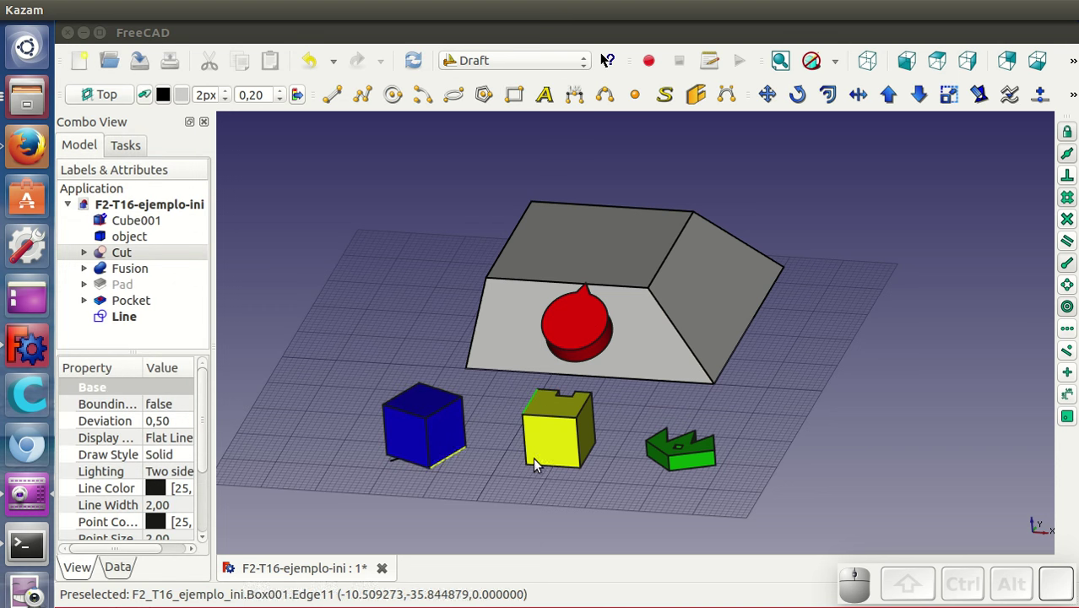
Orbit around the rotated blue cube, clear the selection, and return to a view from above the grid.
scroll("down", 3)
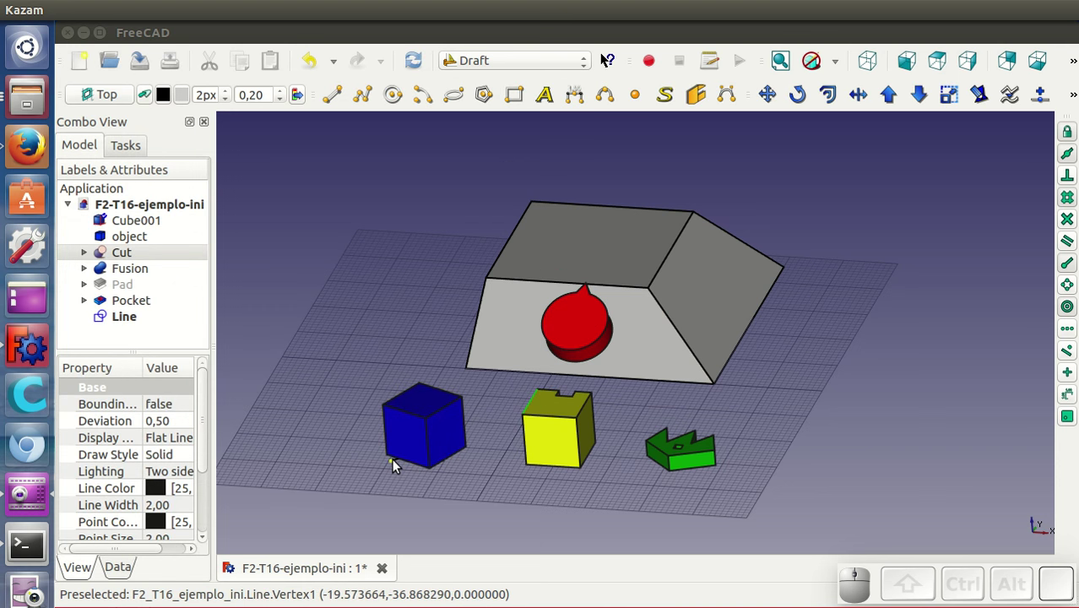
left_click_drag(465, 476, 443, 229)
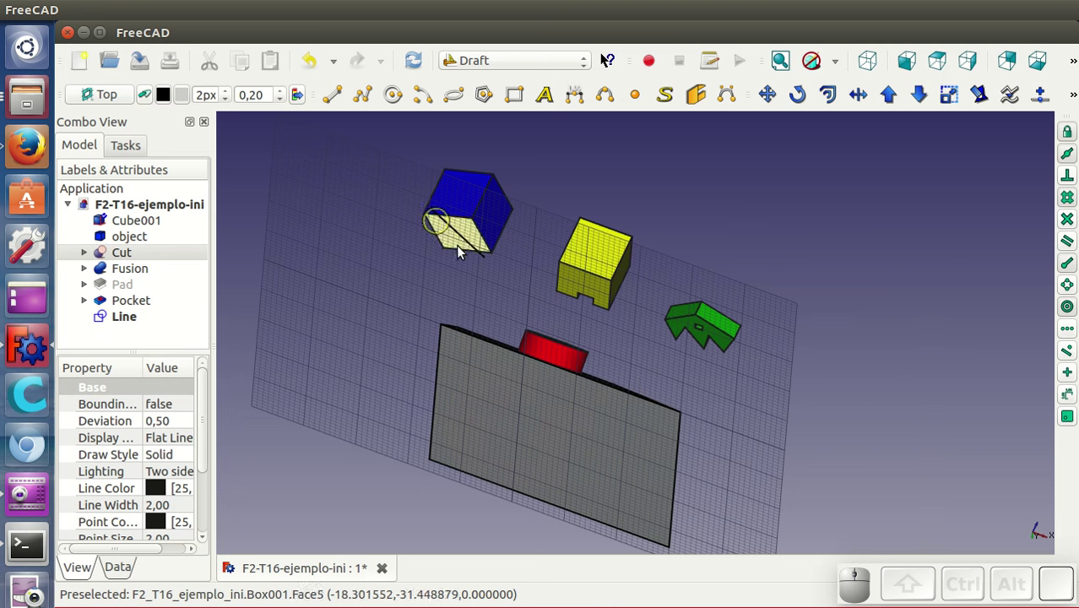
left_click_drag(593, 180, 763, 327)
left_click_drag(901, 372, 875, 388)
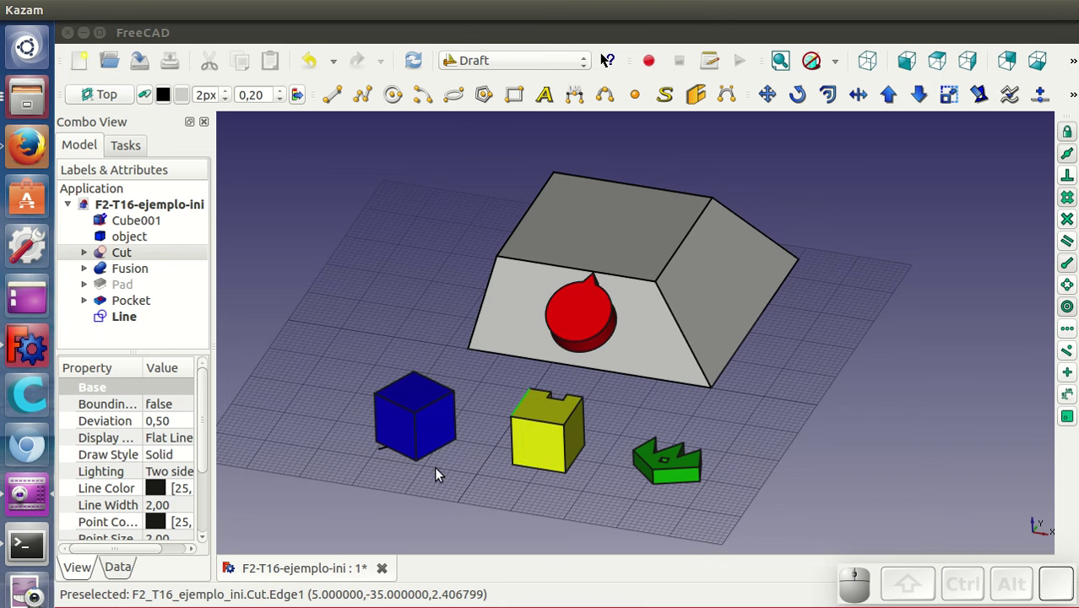
left_click(395, 486)
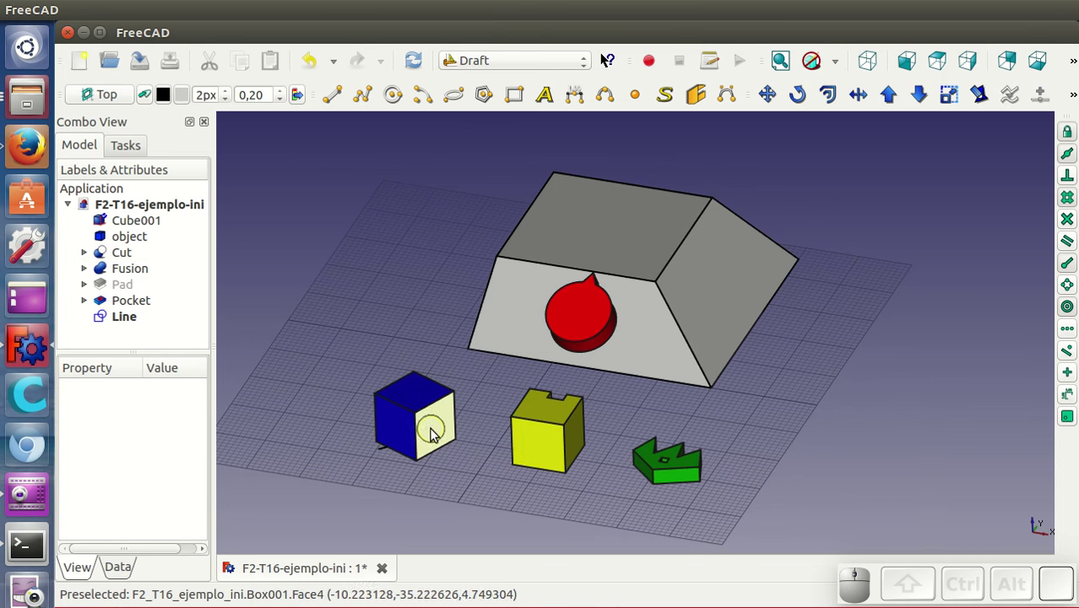
left_click_drag(598, 488, 538, 413)
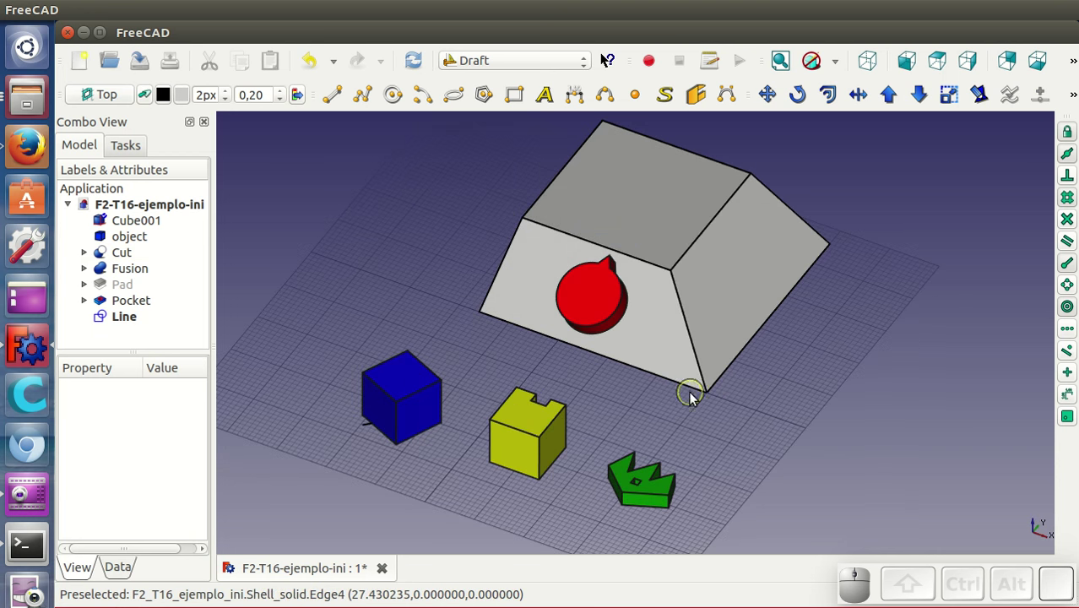
left_click_drag(827, 451, 835, 437)
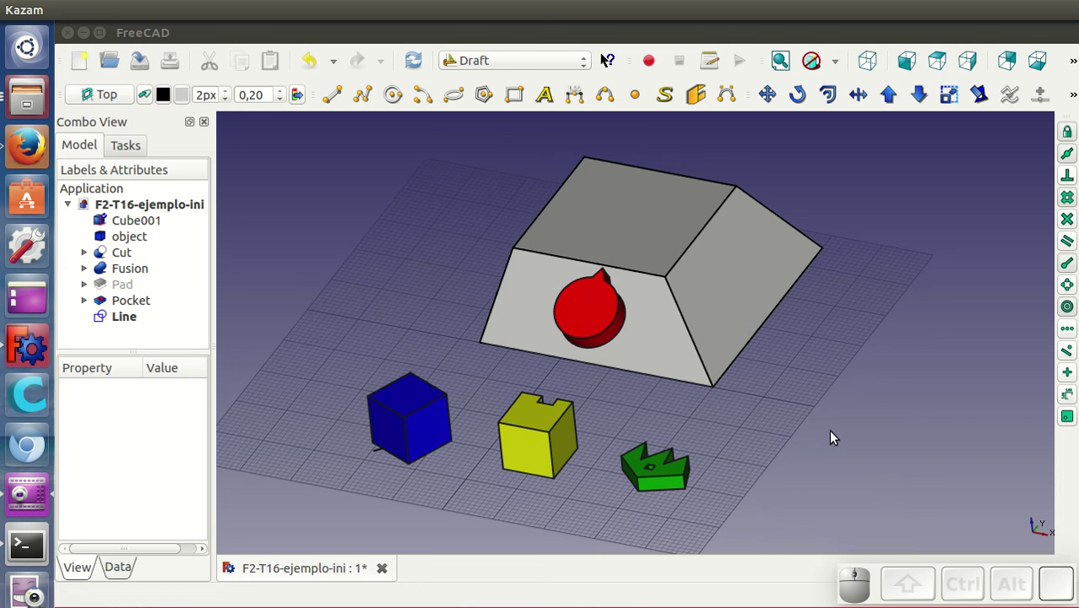
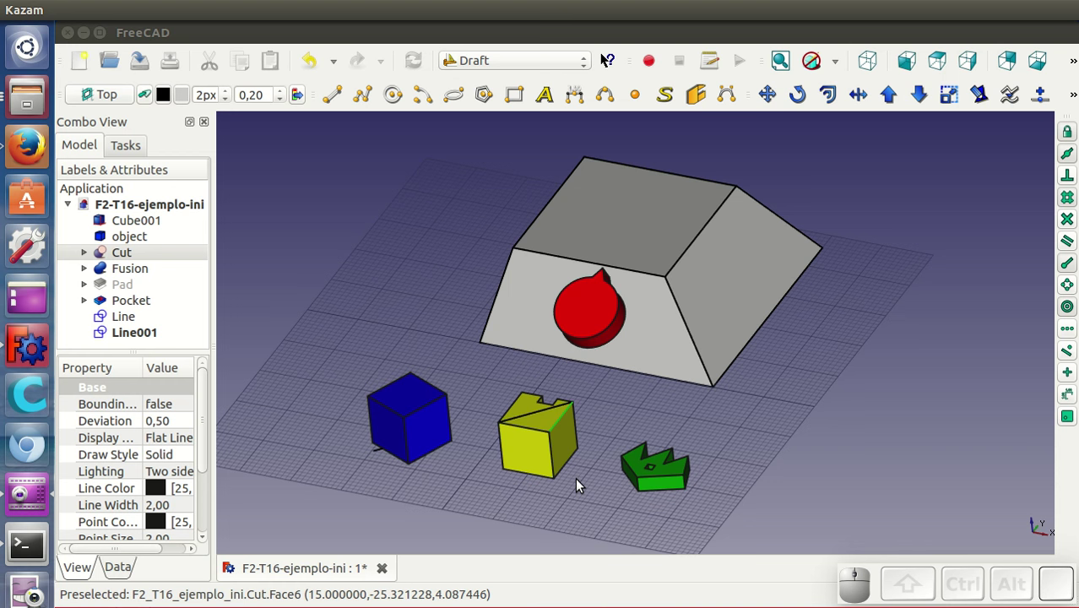
Rotate the yellow notched block by exactly 45 degrees with Draft Rotate.
left_click(564, 456)
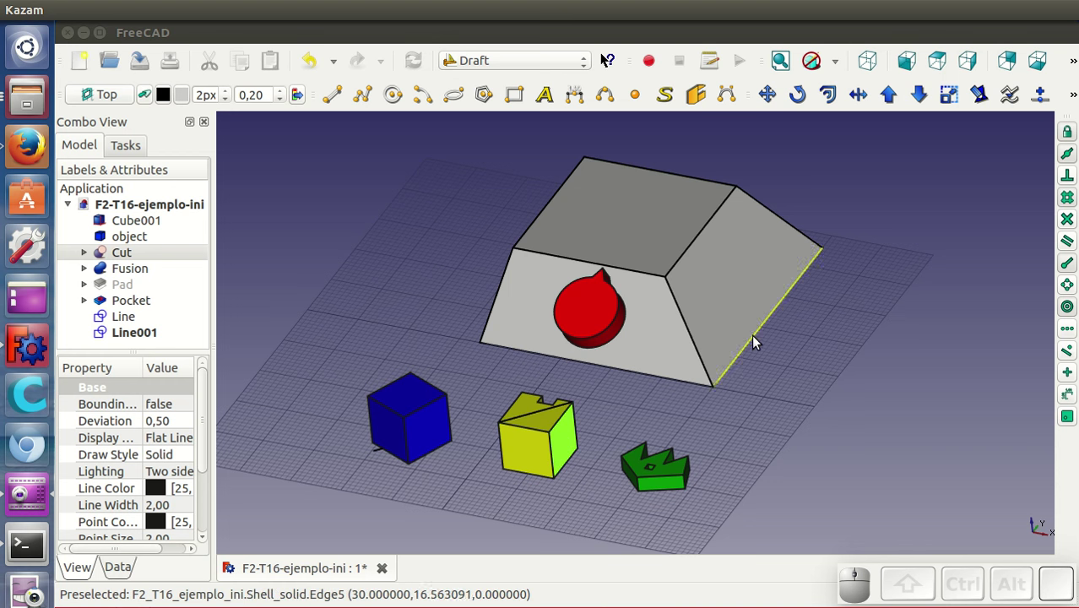
left_click(802, 95)
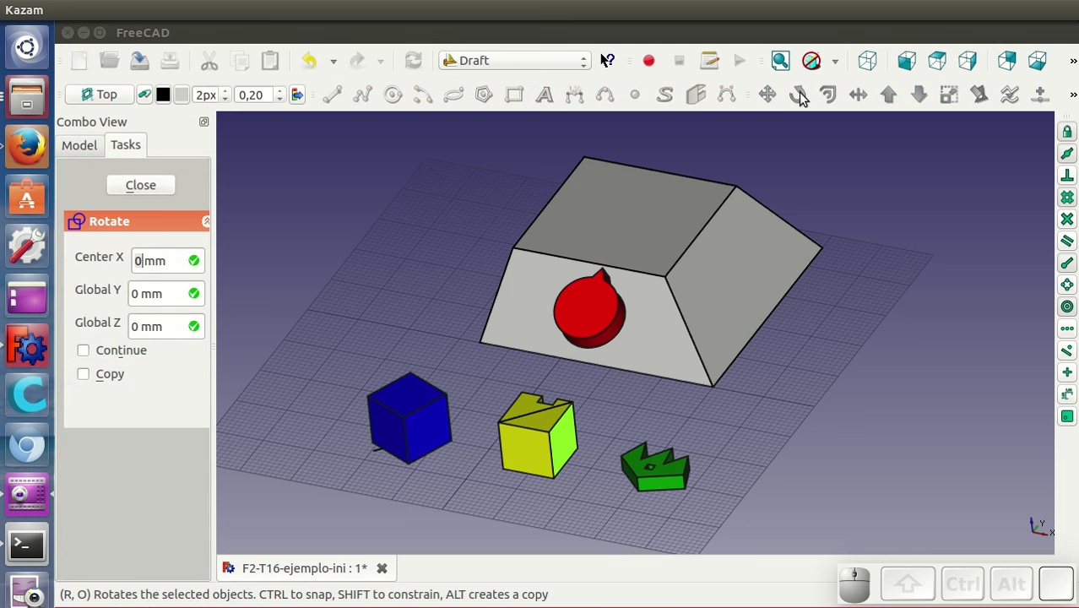
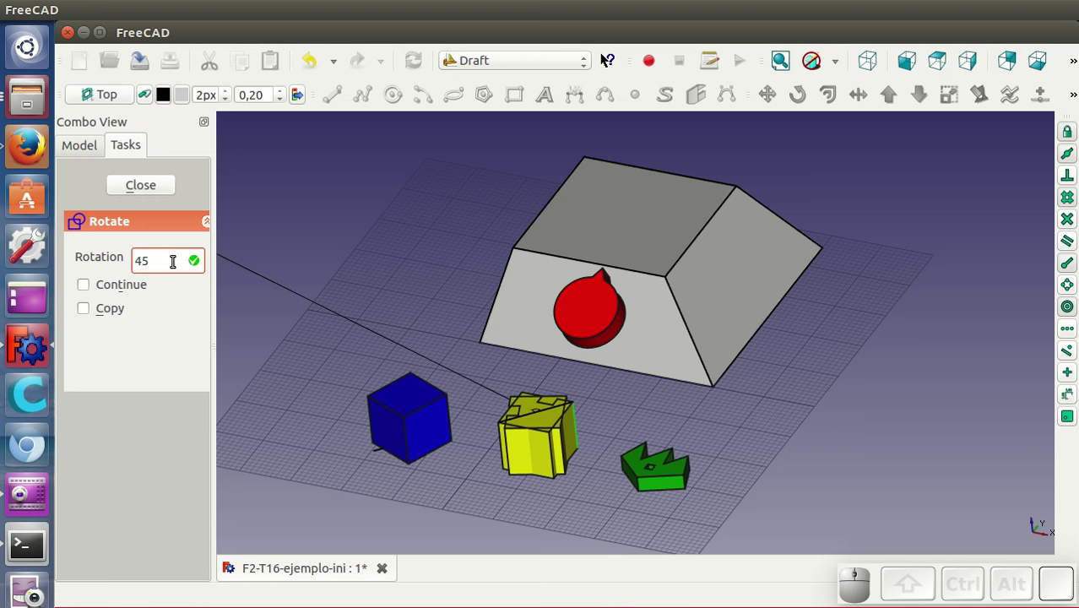
key("Return")
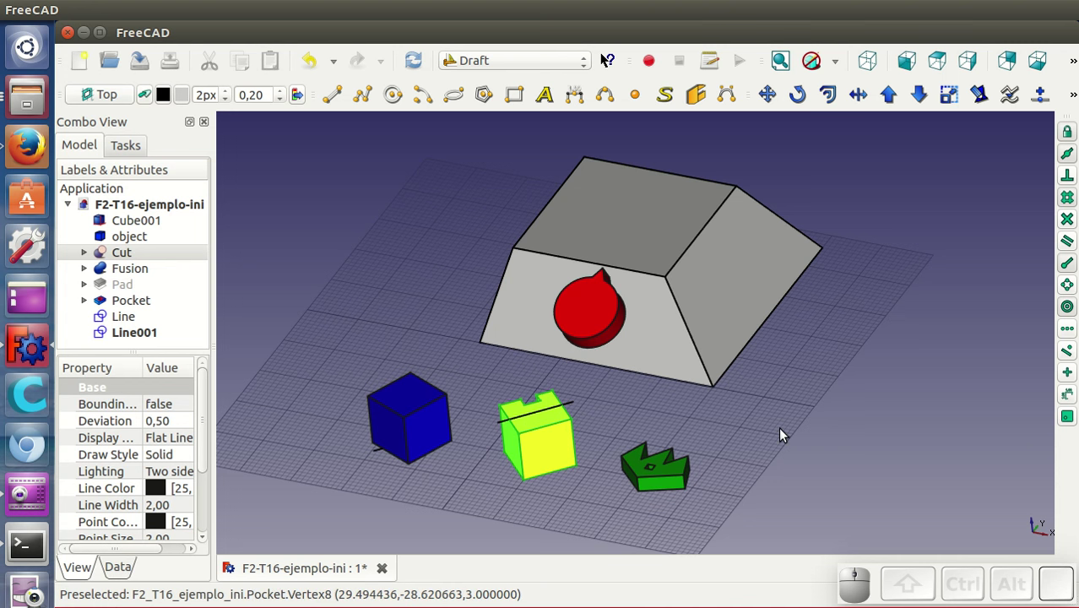
Clear the selection and select the green spiky Pocket piece.
left_click(784, 434)
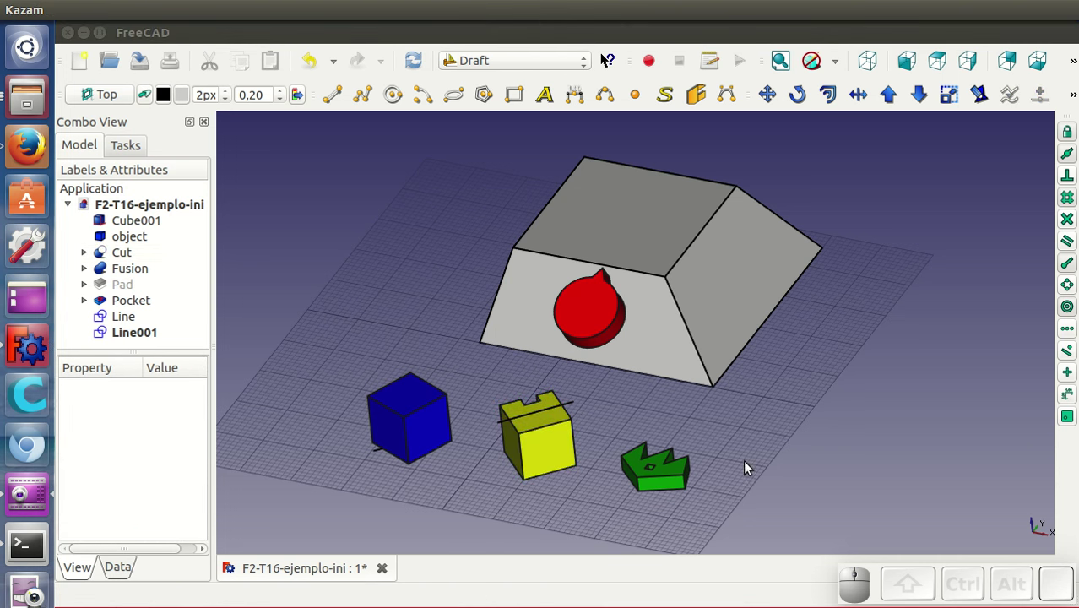
left_click(668, 471)
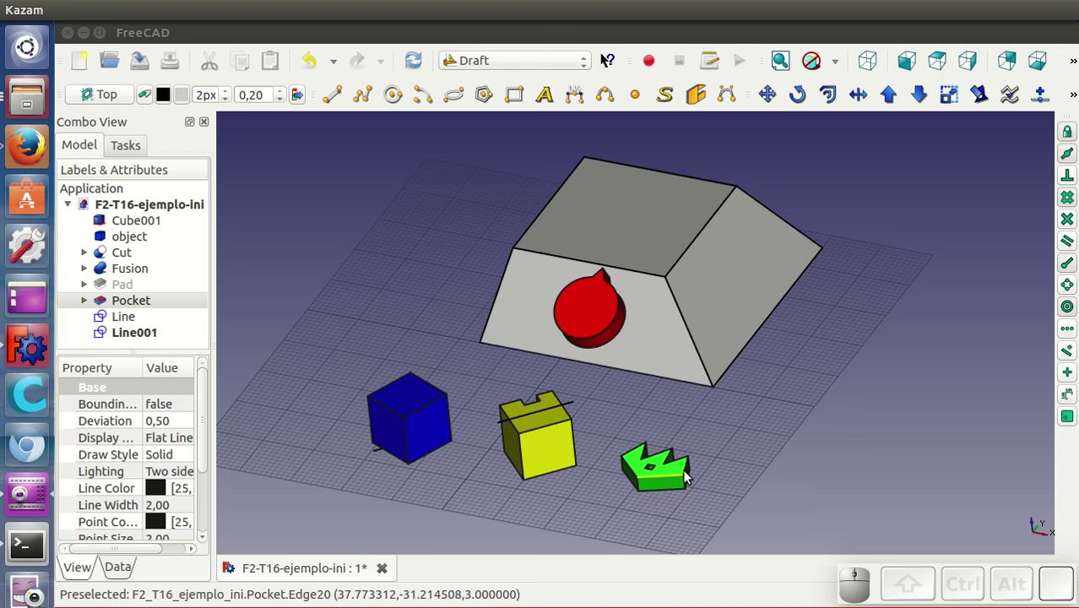
left_click(668, 475)
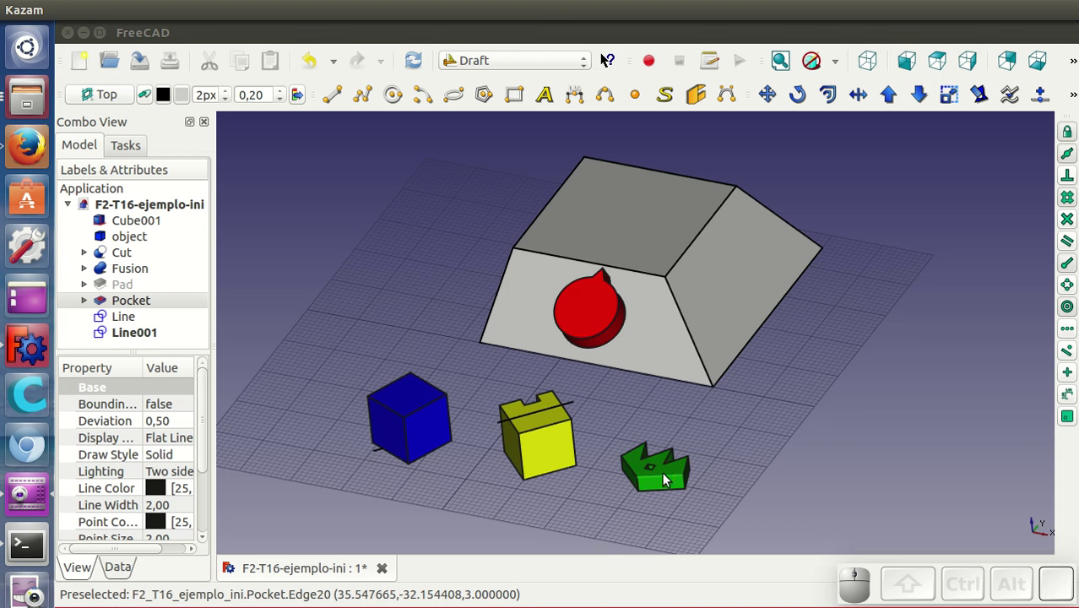
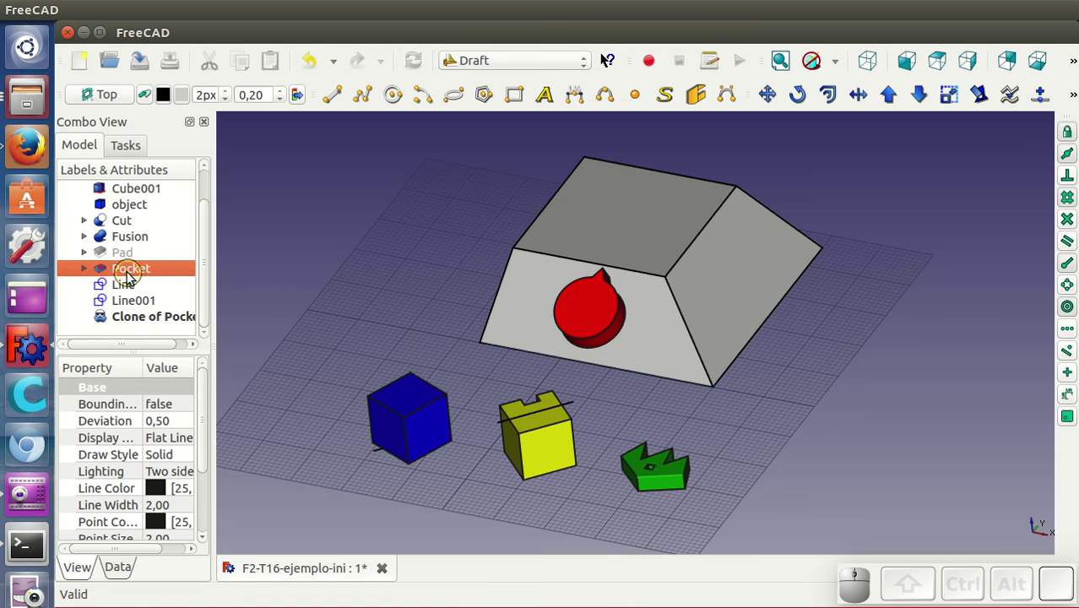
key("space")
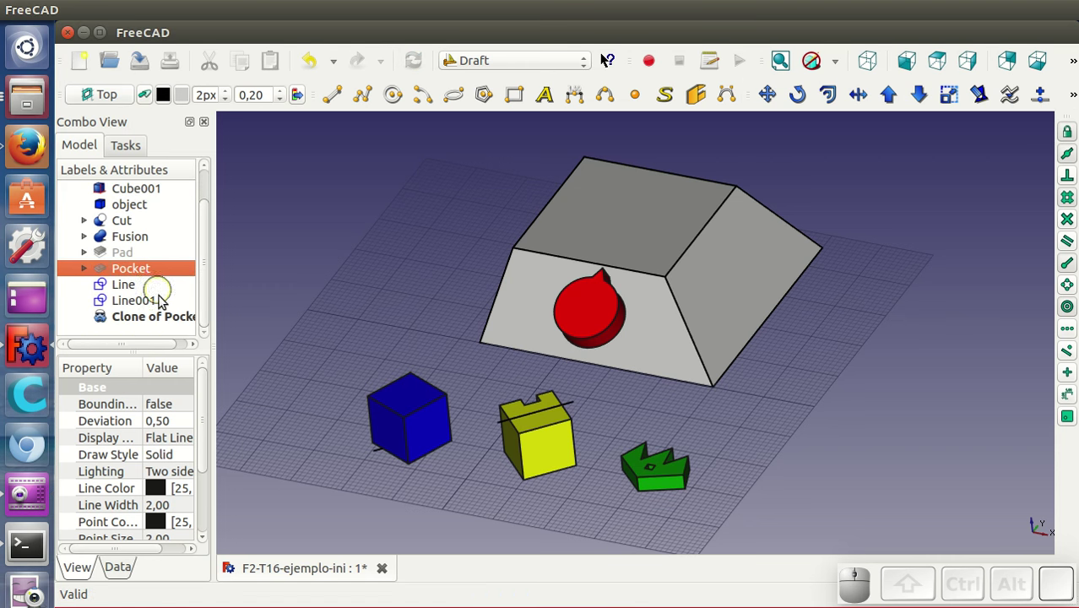
left_click(171, 320)
key("space")
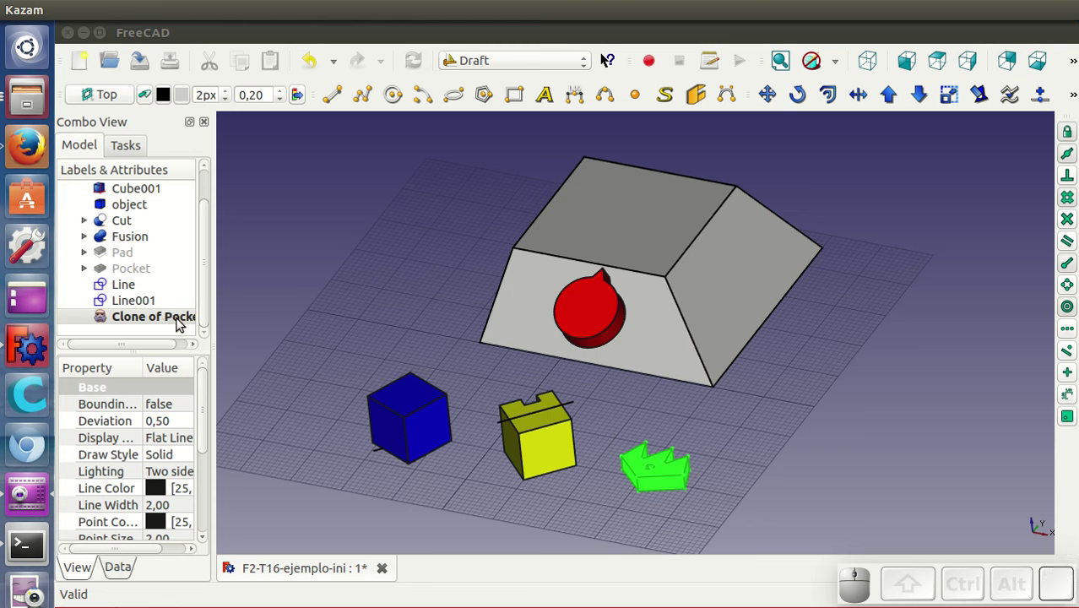
key("space")
left_click(122, 321)
key("space")
key("space")
left_click(136, 325)
key("space")
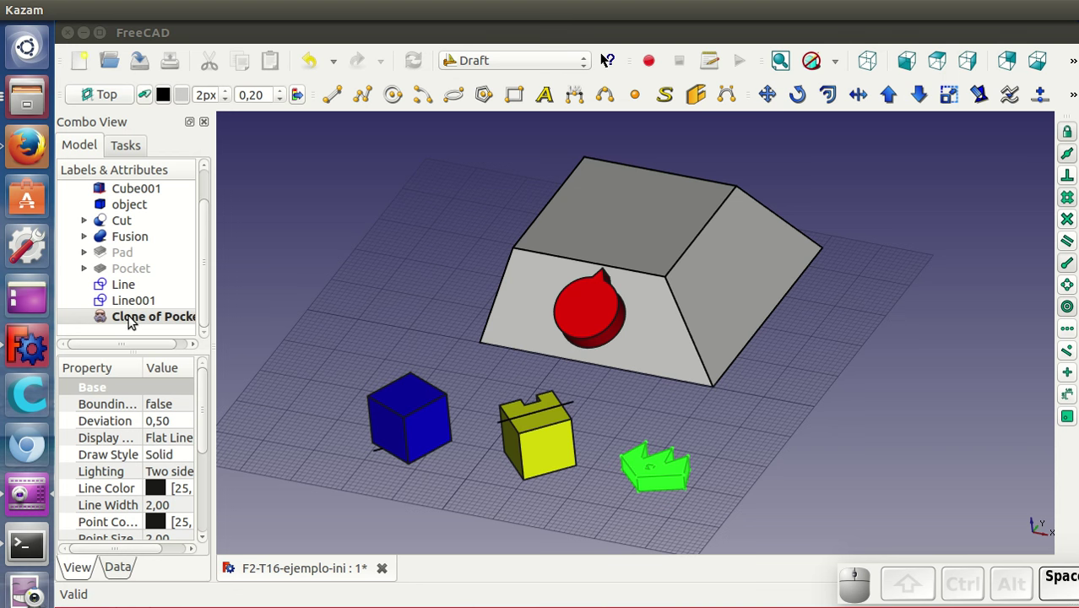
left_click(278, 501)
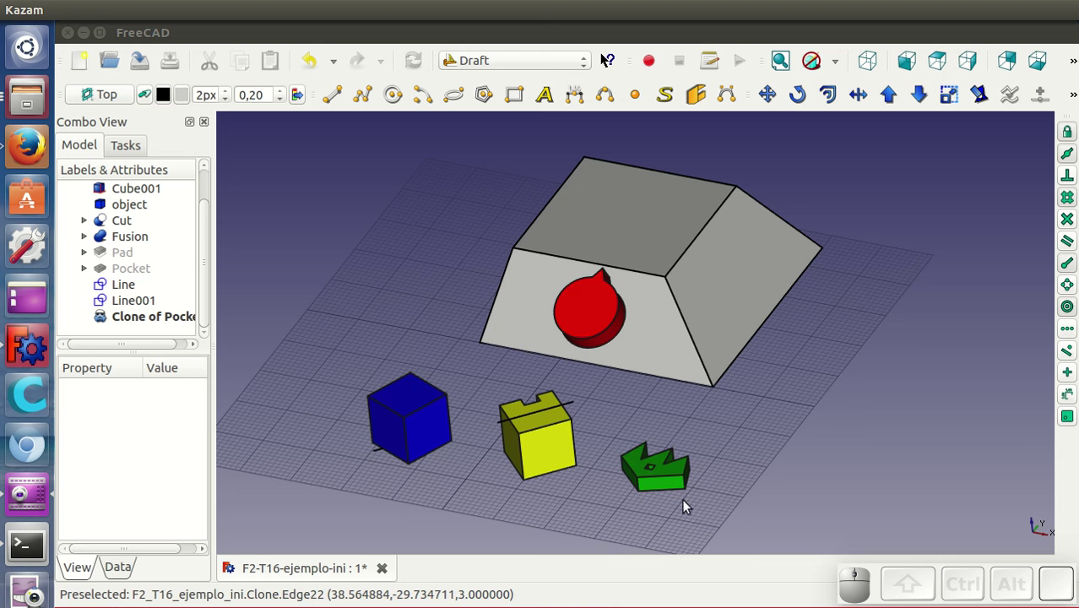
Rotate the green clone piece about 68 degrees around its bottom corner.
left_click_drag(760, 507, 765, 429)
scroll("up", 3)
scroll("down", 3)
scroll("up", 3)
left_click(712, 446)
left_click(801, 101)
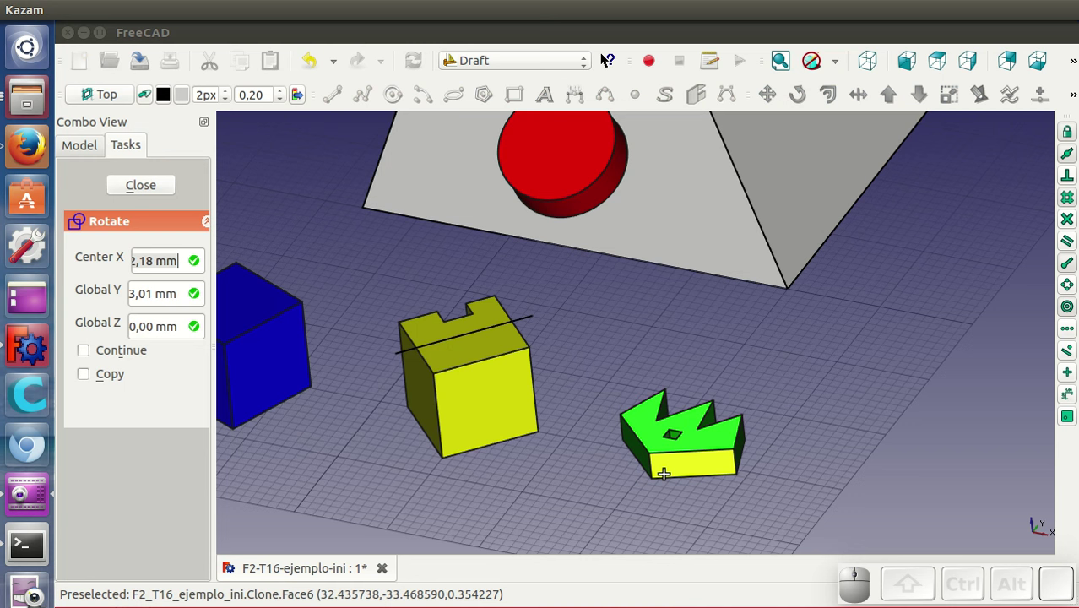
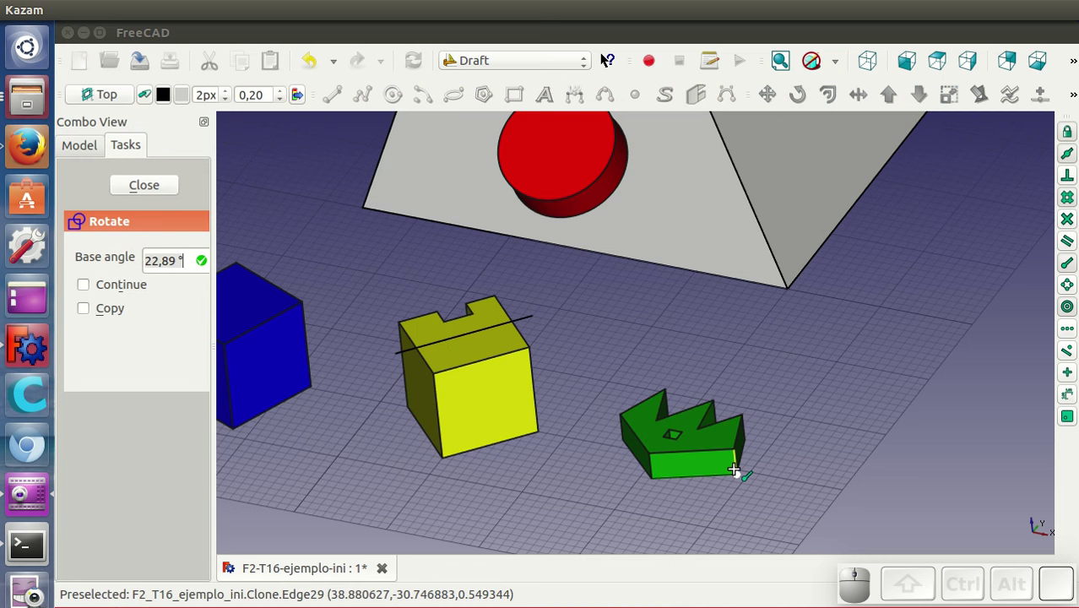
left_click(738, 475)
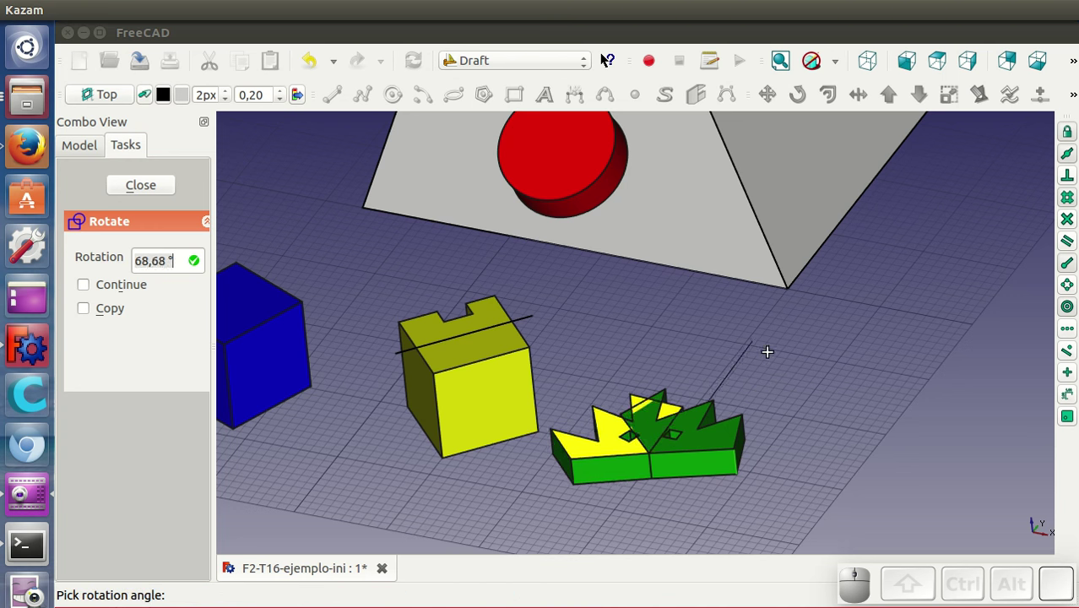
left_click(756, 337)
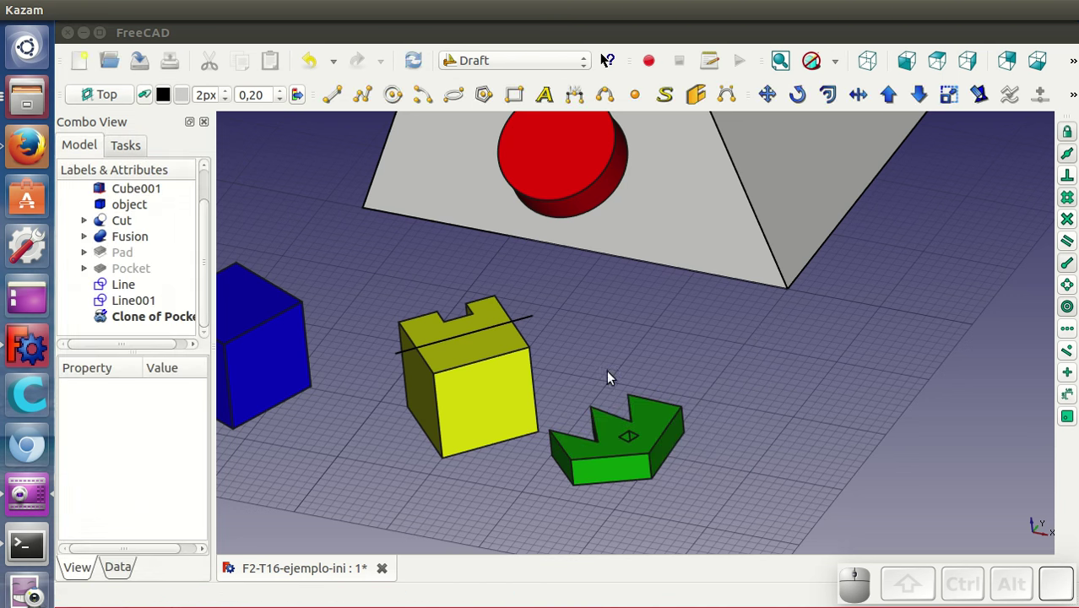
Zoom out and select the slanted front face of the box for the working plane.
scroll("down", 3)
left_click_drag(695, 404, 746, 437)
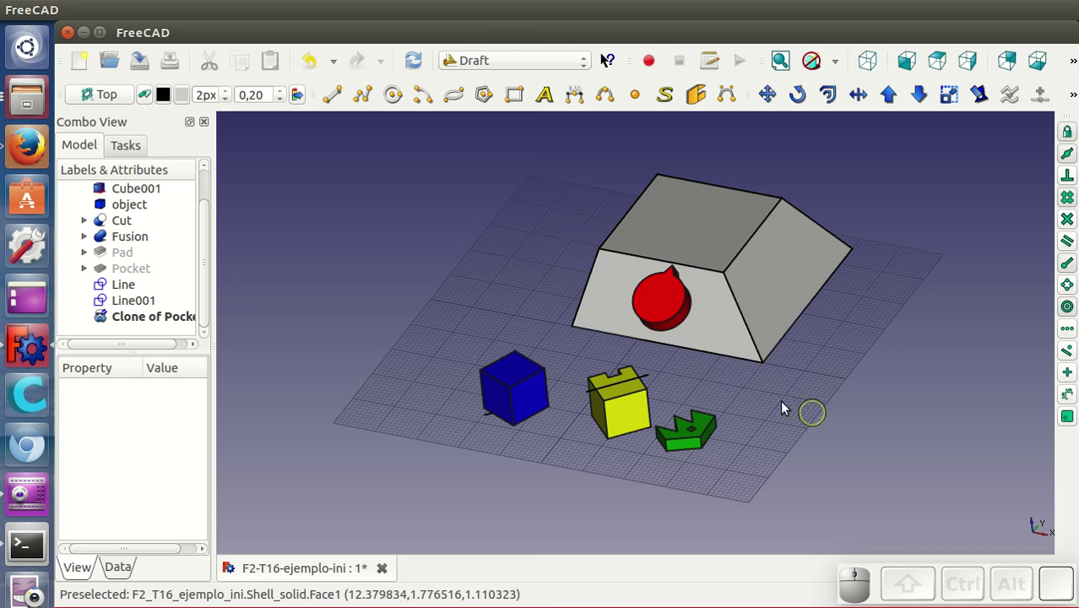
left_click(706, 329)
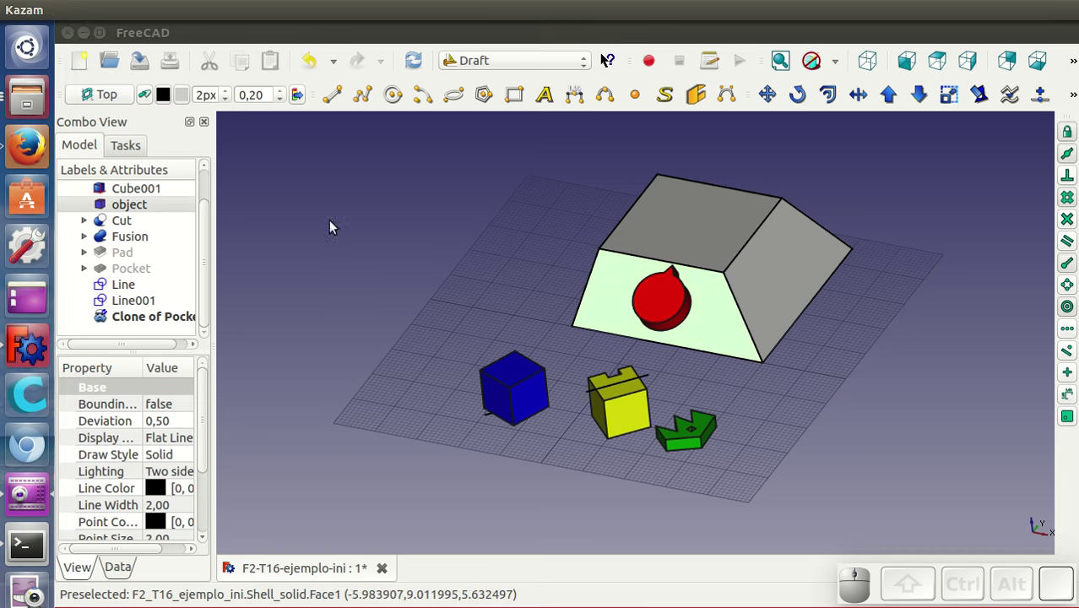
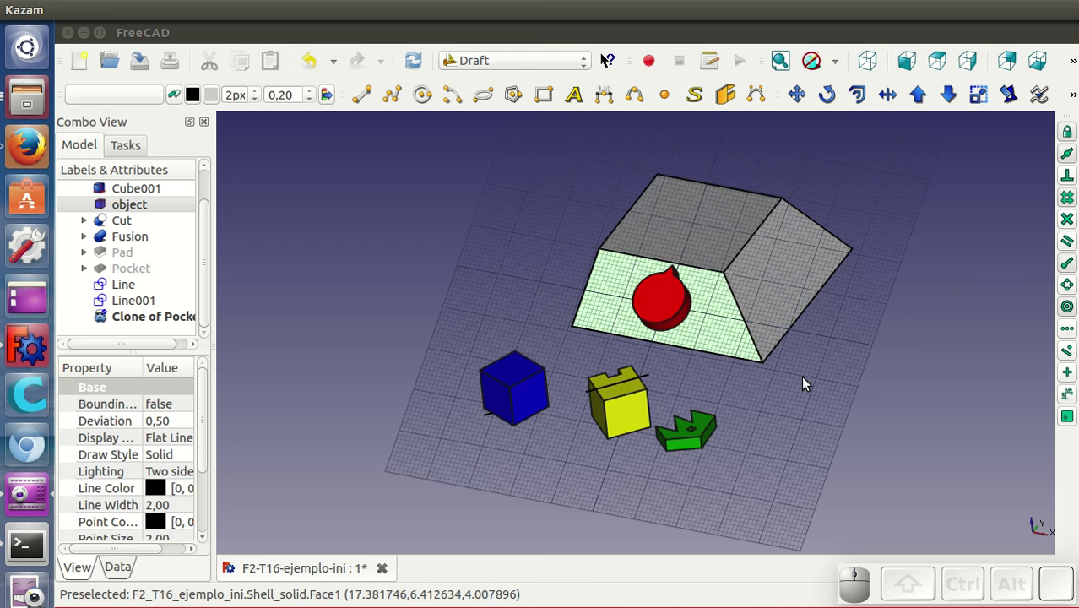
Rotate the red dial about its centre so the pointer faces down the slope, then set Working Plane to Auto.
left_click(660, 287)
left_click(830, 98)
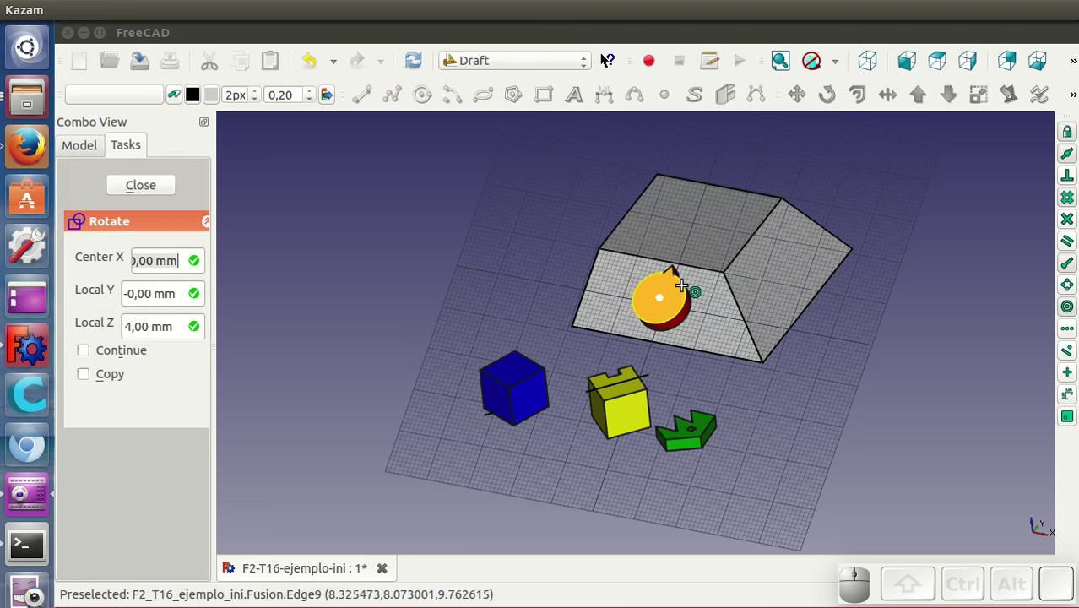
left_click(681, 283)
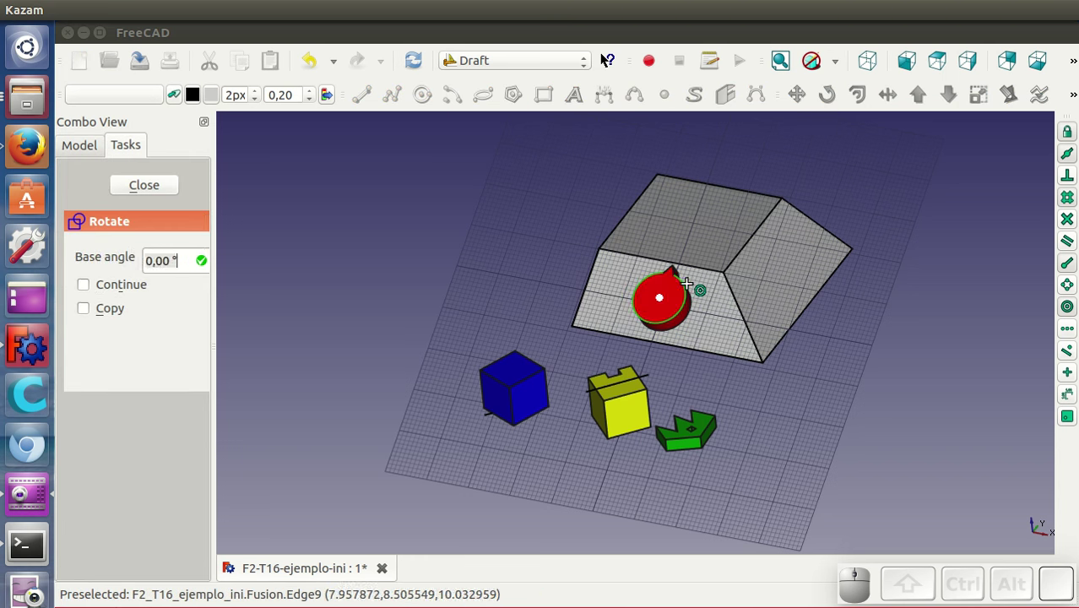
scroll("up", 3)
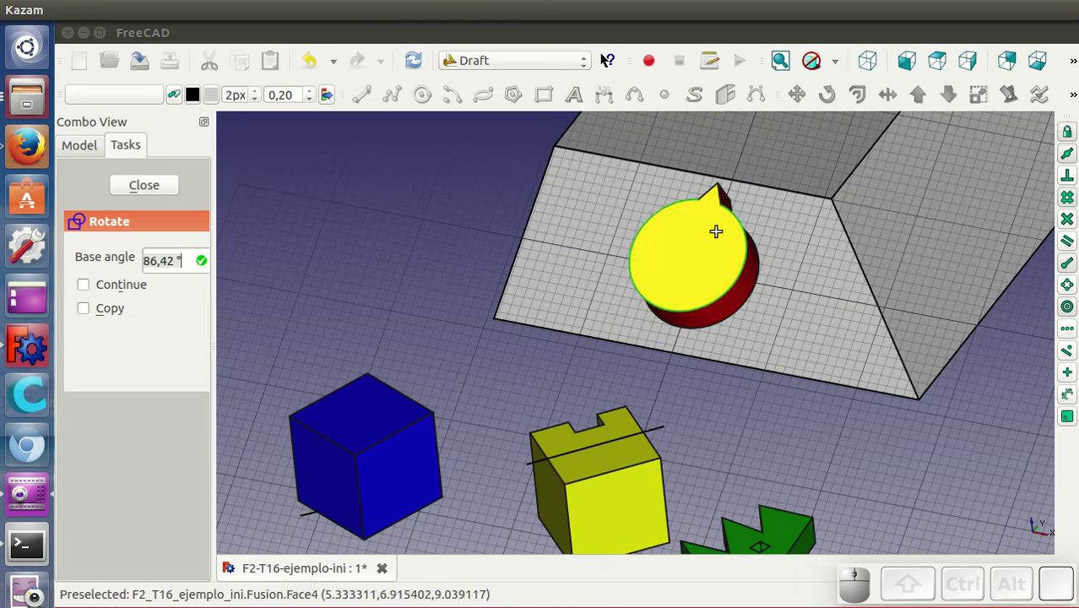
left_click(719, 188)
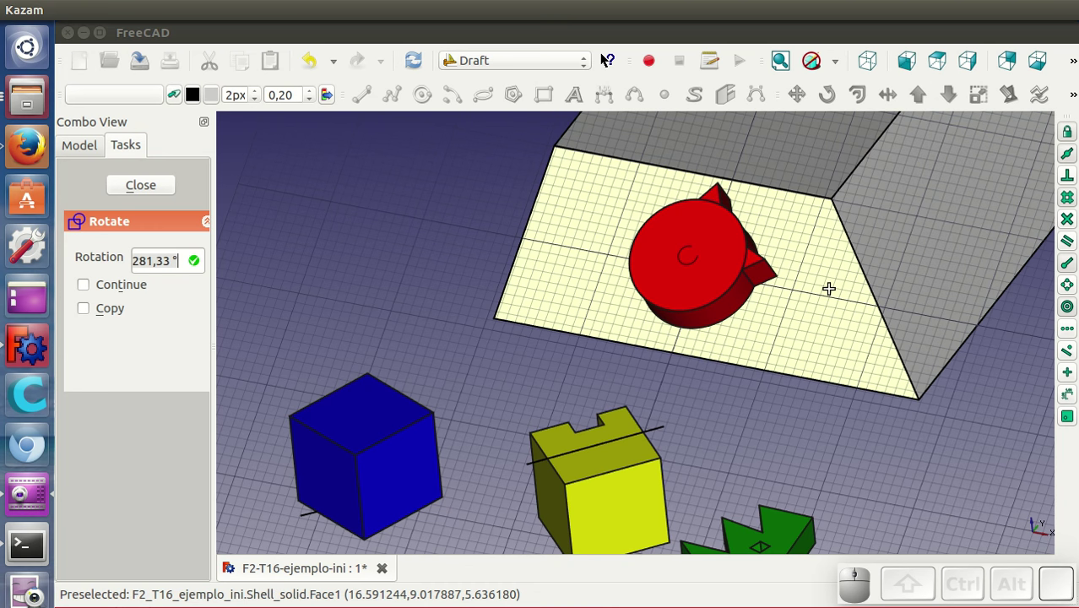
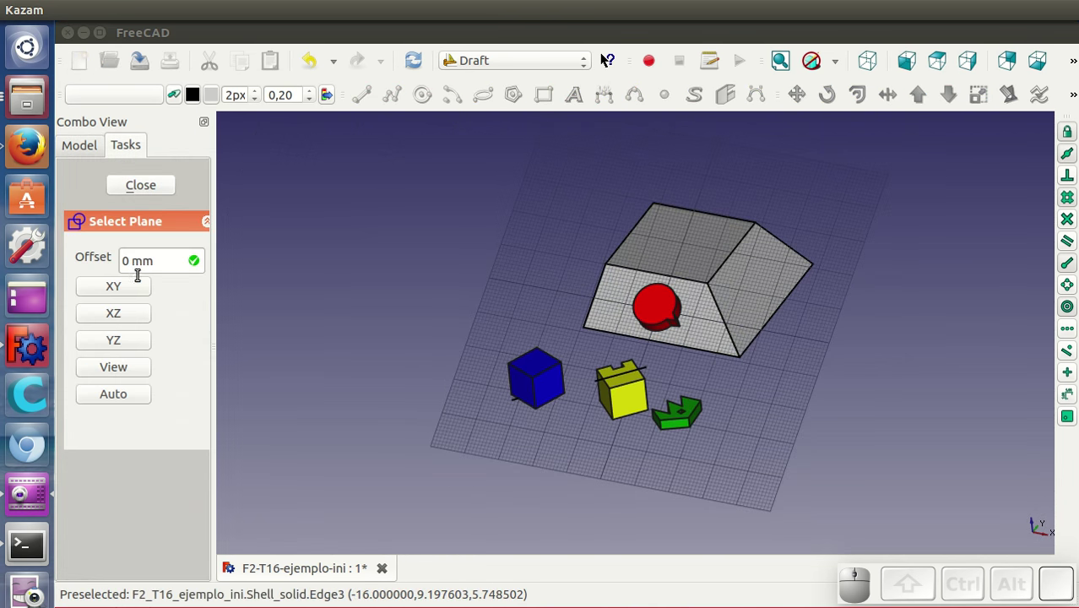
left_click(136, 298)
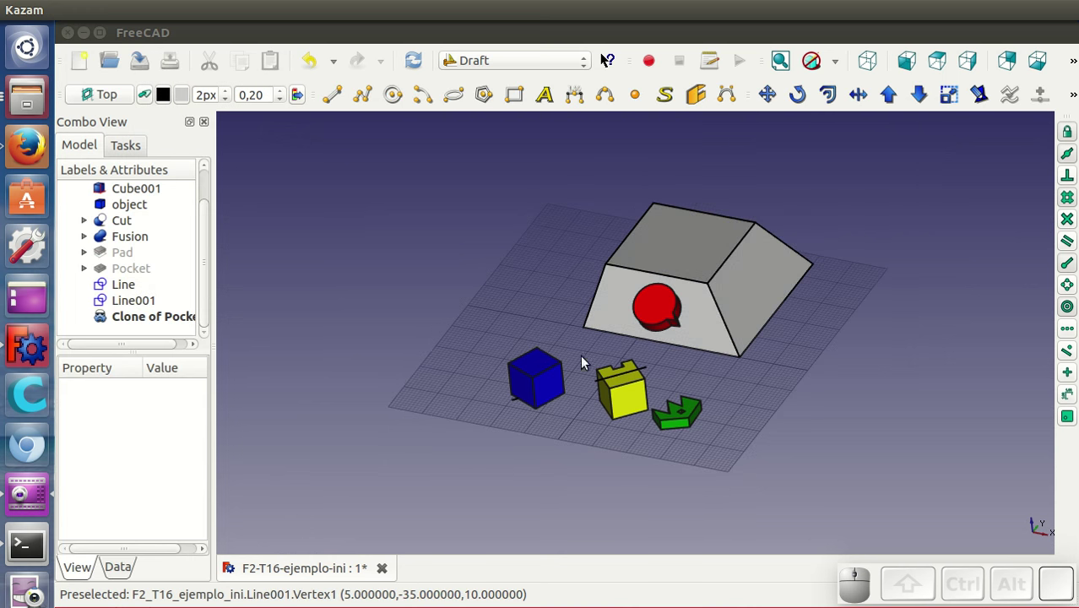
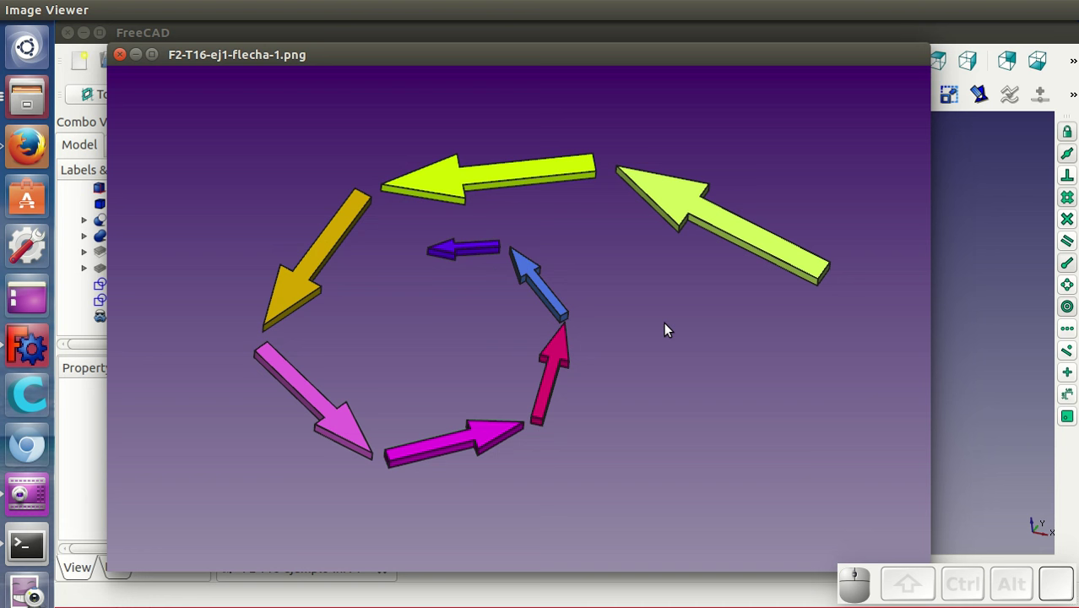
Advance to the exercise picture F2-T16-ej2-diales-1.png of three coloured dials.
key("Right")
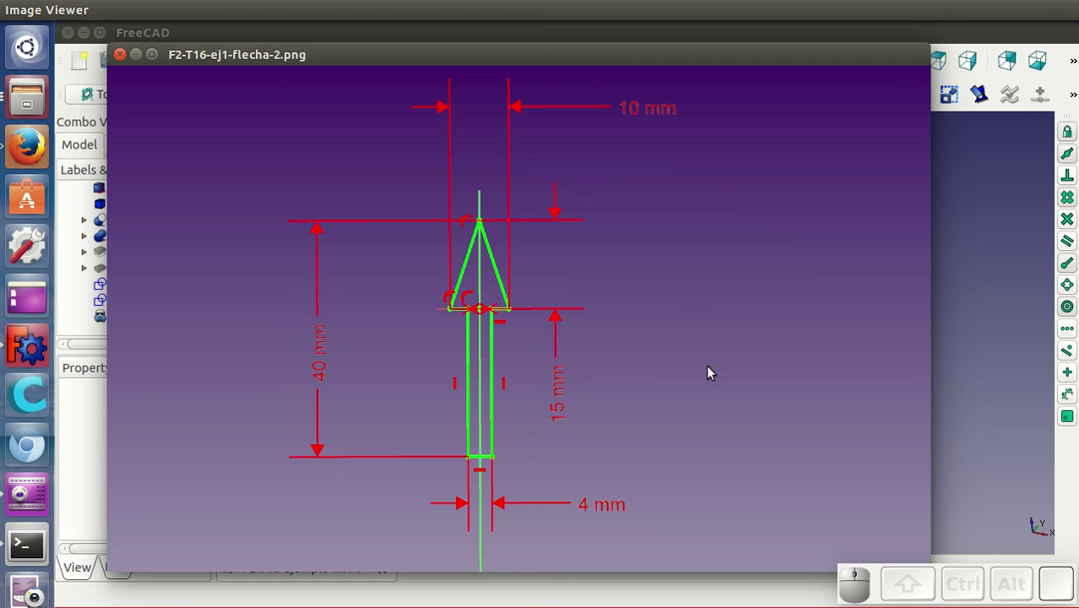
key("Right")
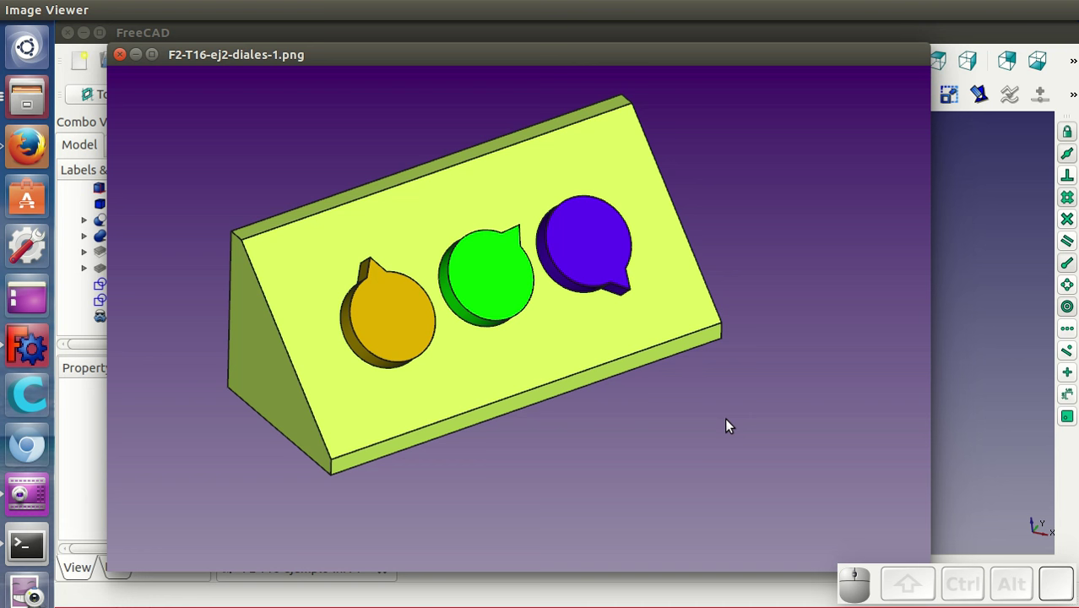
Advance through the exercise pictures, past the dimensioned dials, to F2-T16-ej3-renacuajo-assembly-1.png, the green robot assembly.
key("Right")
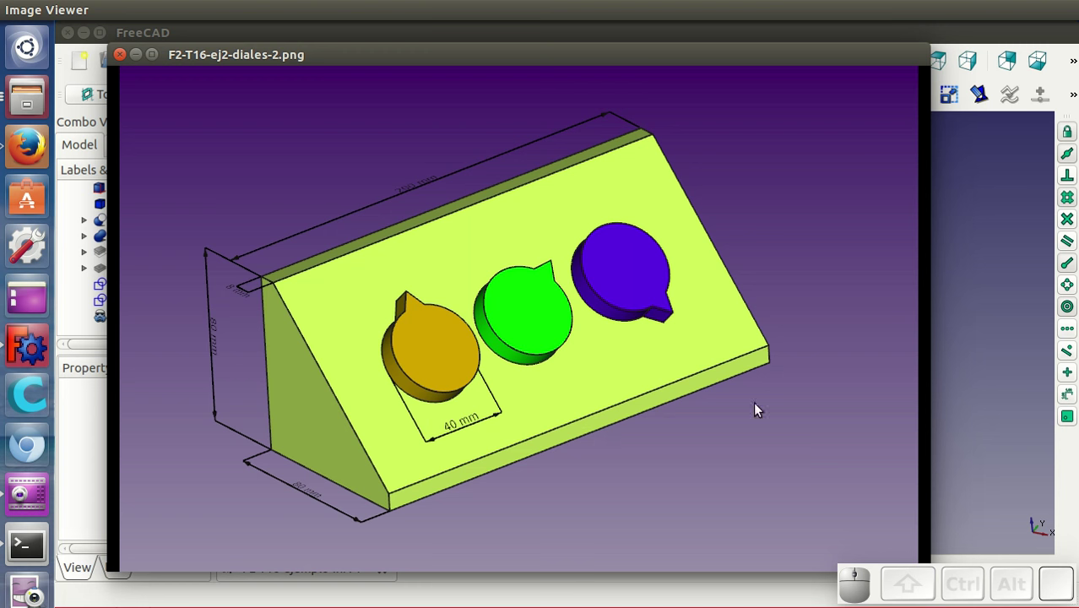
left_click(762, 56)
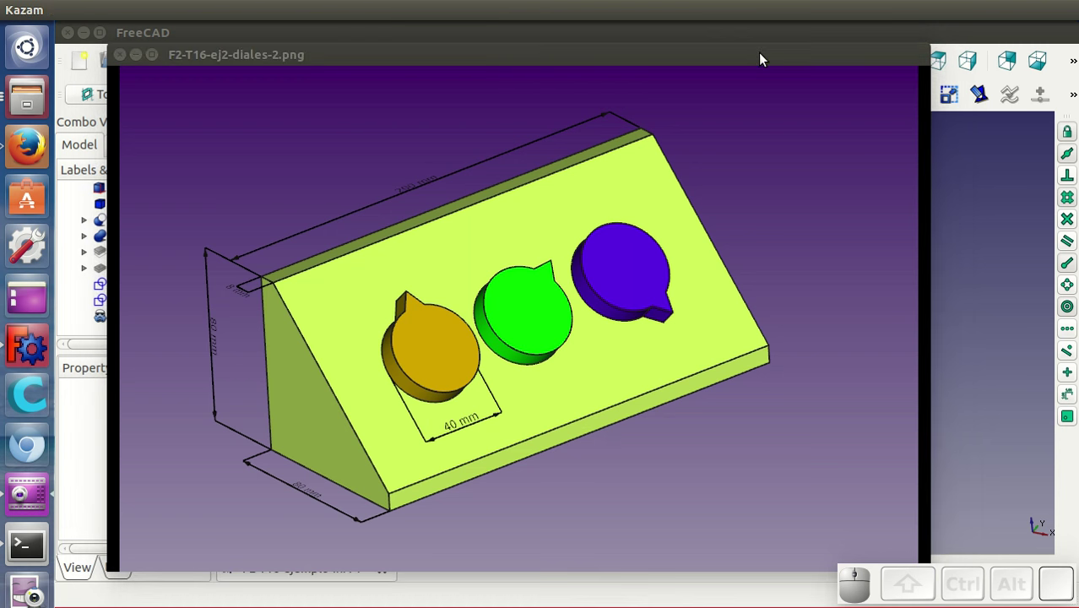
key("Right")
left_click(762, 56)
key("Down")
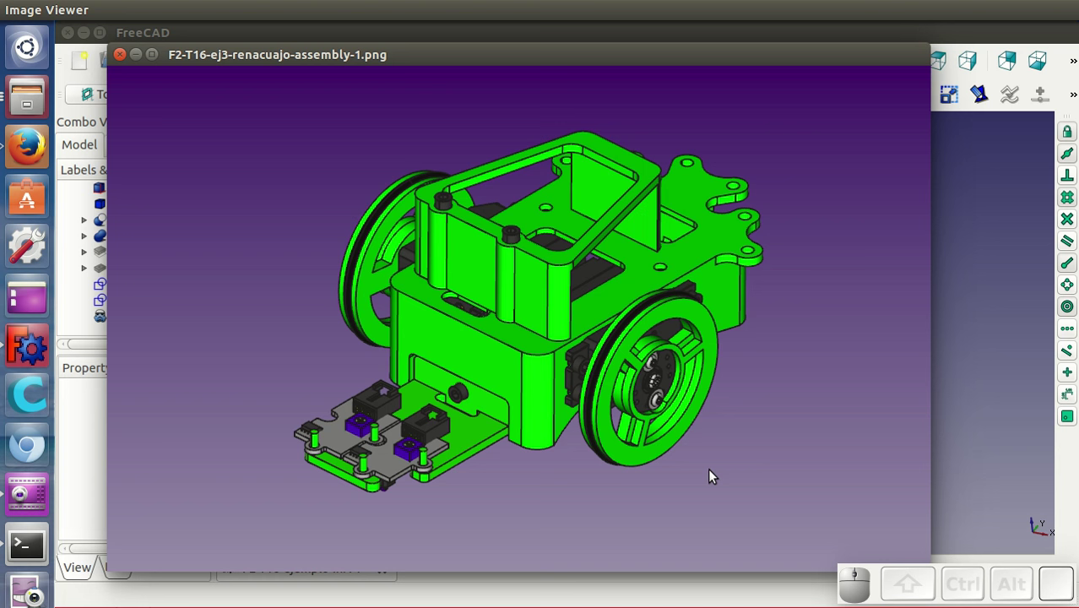
key("Right")
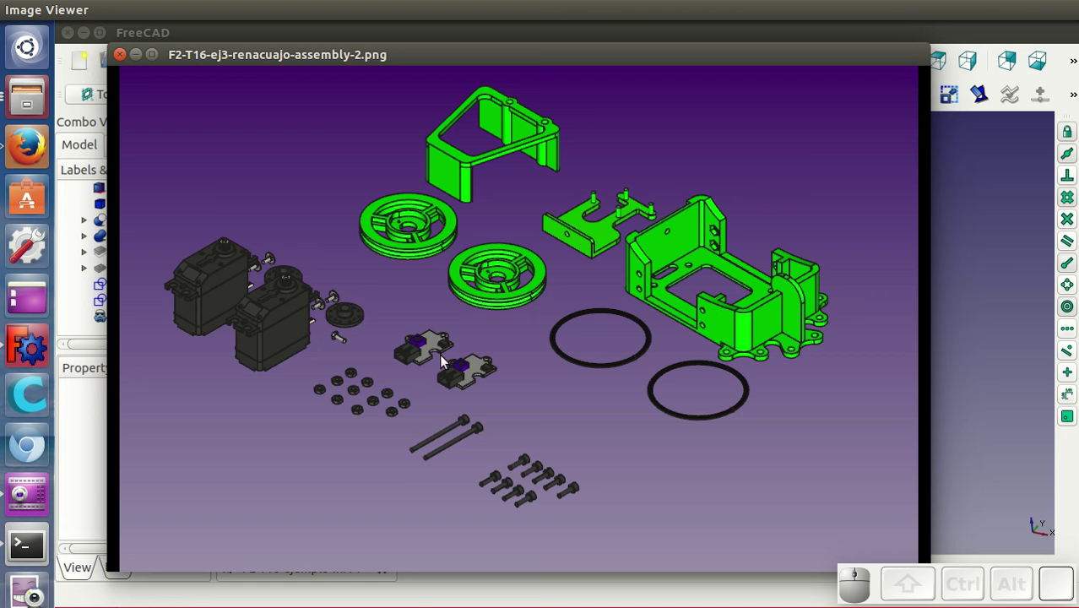
scroll("up", 3)
scroll("down", 3)
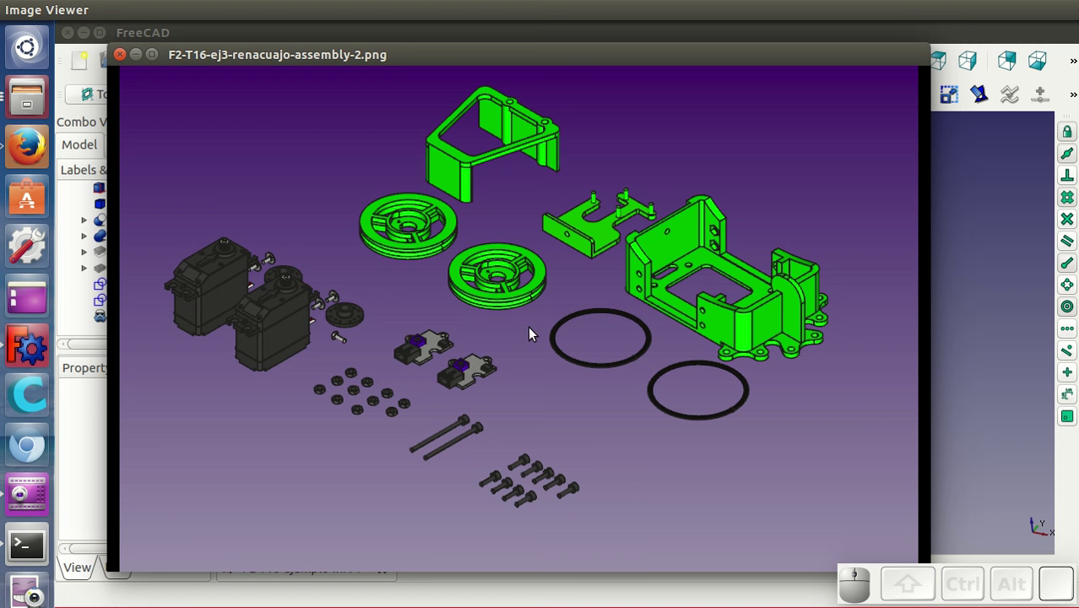
key("Left")
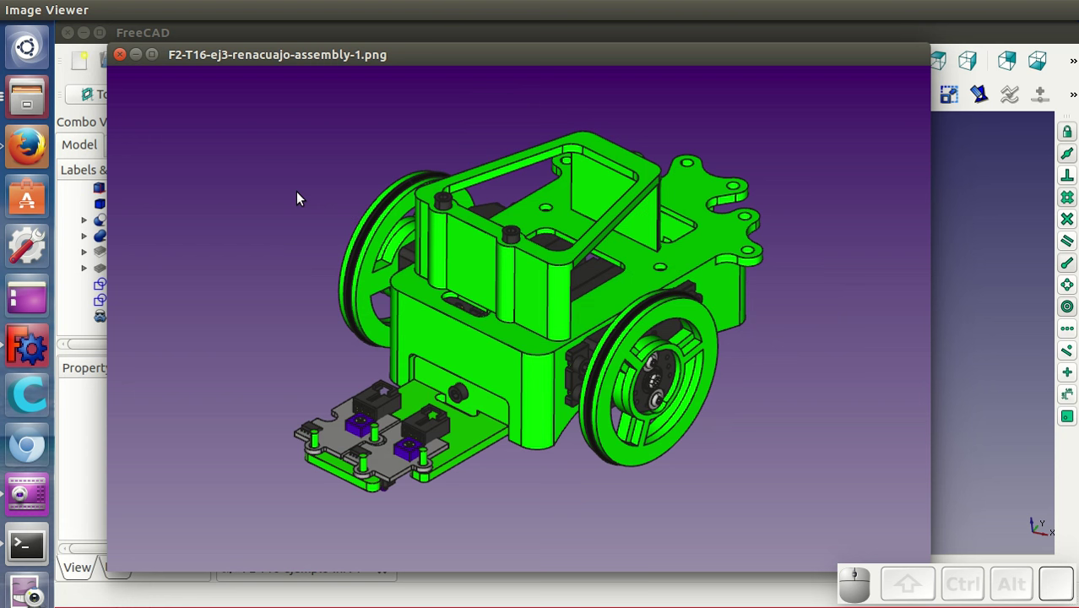